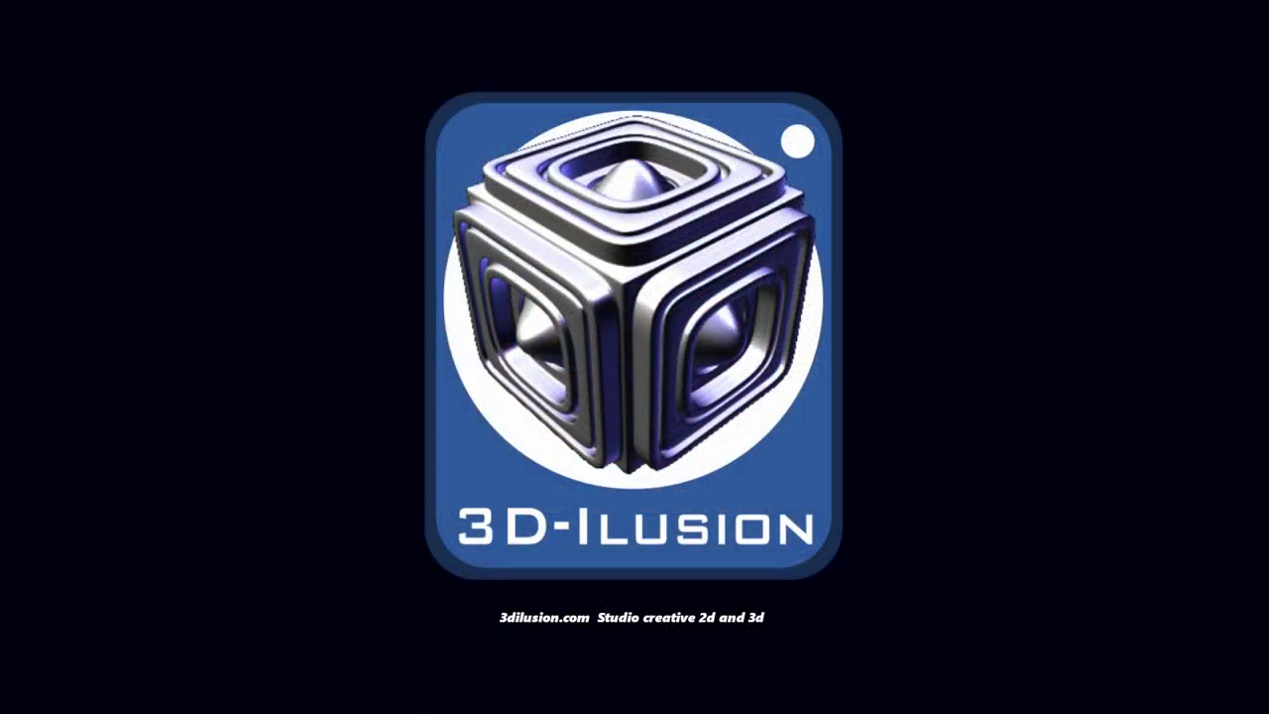
# Select a top vertex of the Cylinder body mesh and nudge it slightly upward.
pyautogui.click(30, 617)
pyautogui.rightClick(30, 617)
pyautogui.click(30, 617)
# Inspect the body from the front and top, then split an upper face with a new connecting edge.
pyautogui.click(30, 616)
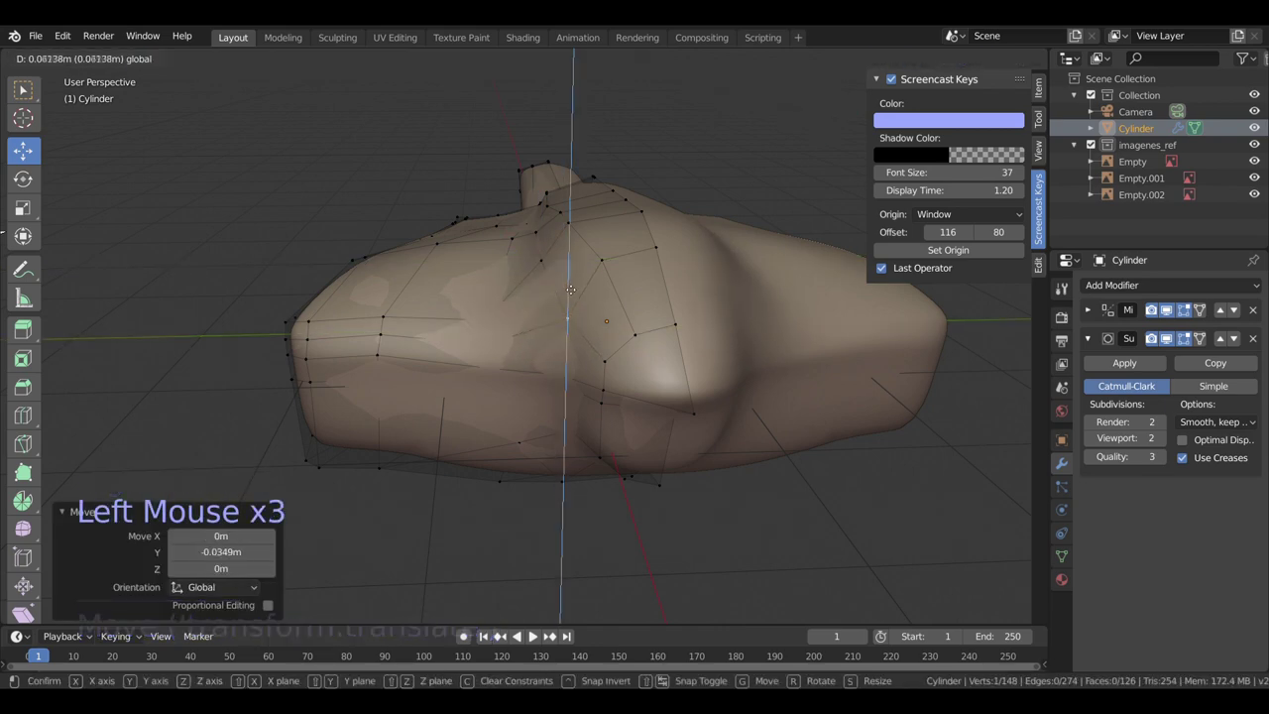
pyautogui.scroll(-3)
pyautogui.middleClick(29, 616)
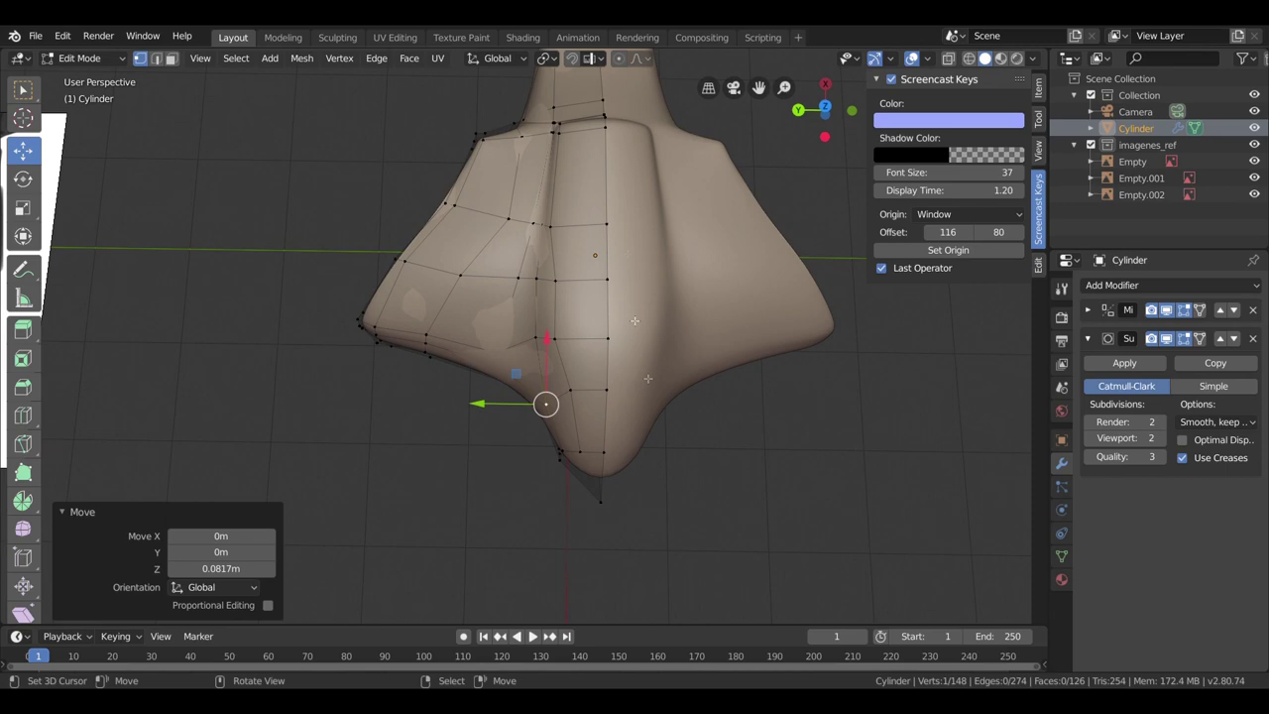
pyautogui.scroll(-3)
pyautogui.middleClick(30, 617)
pyautogui.scroll(3)
pyautogui.middleClick(30, 617)
pyautogui.scroll(3)
pyautogui.middleClick(30, 617)
pyautogui.press('k')
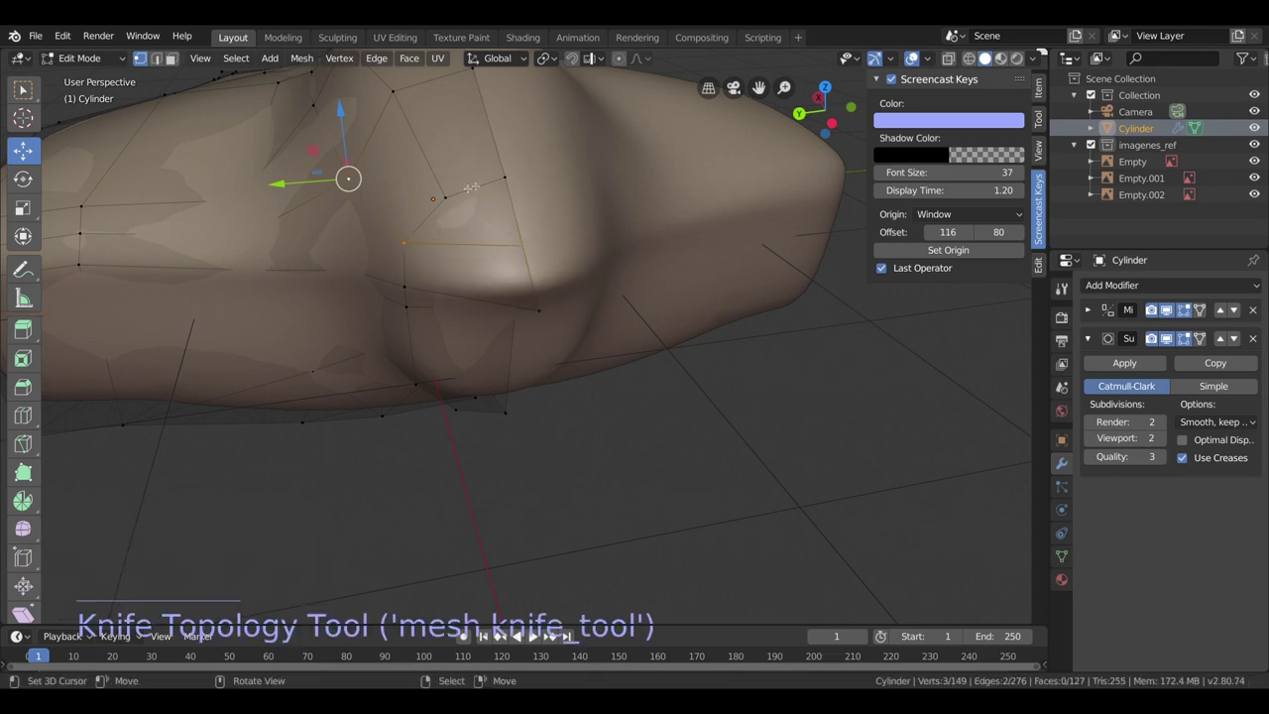
# Zoom out and orbit to view the body's nose beside the reference image.
pyautogui.scroll(-3)
pyautogui.scroll(-3)
pyautogui.scroll(-3)
pyautogui.scroll(3)
pyautogui.middleClick(30, 617)
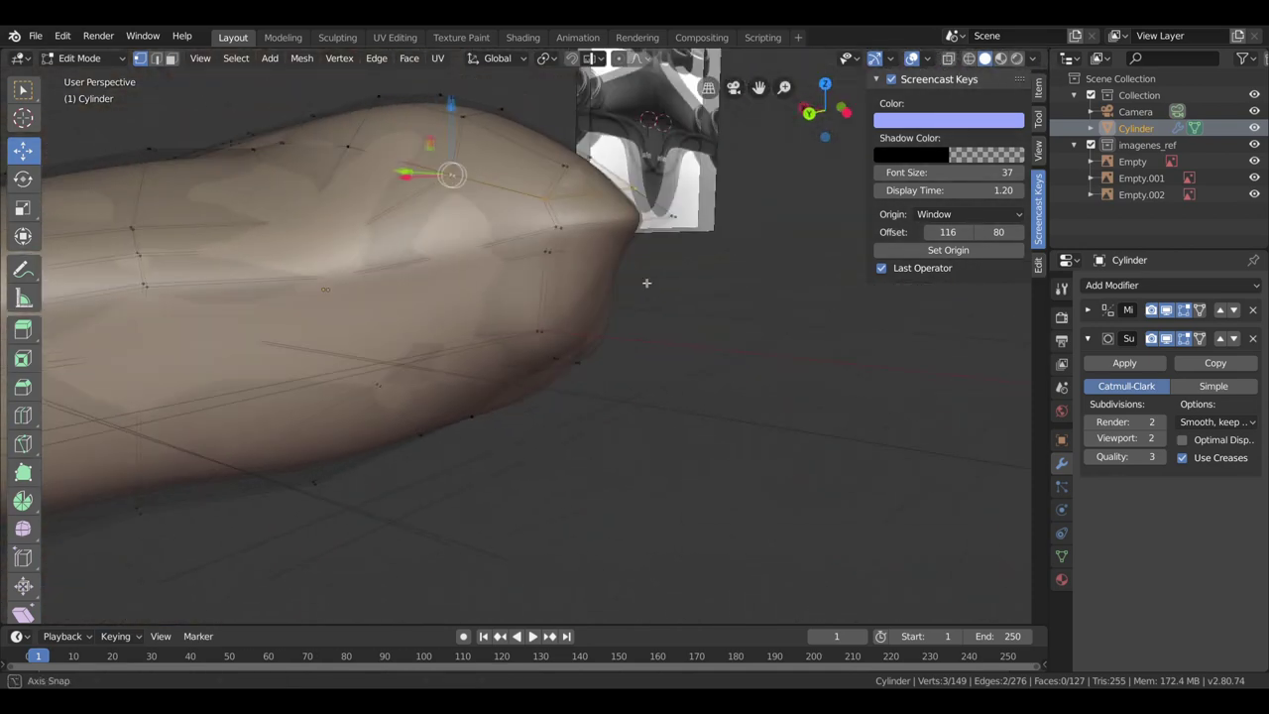
pyautogui.scroll(-3)
# Slide a front vertex along its edge so the nose matches the reference.
pyautogui.middleClick(30, 617)
pyautogui.rightClick(30, 617)
pyautogui.press('h')
pyautogui.press('ctrl+z')
pyautogui.press('g')
# Slide two neighbouring nose vertices and a further front vertex along their edges.
pyautogui.rightClick(30, 617)
pyautogui.rightClick(30, 617)
pyautogui.press('g')
pyautogui.rightClick(30, 617)
pyautogui.press('g')
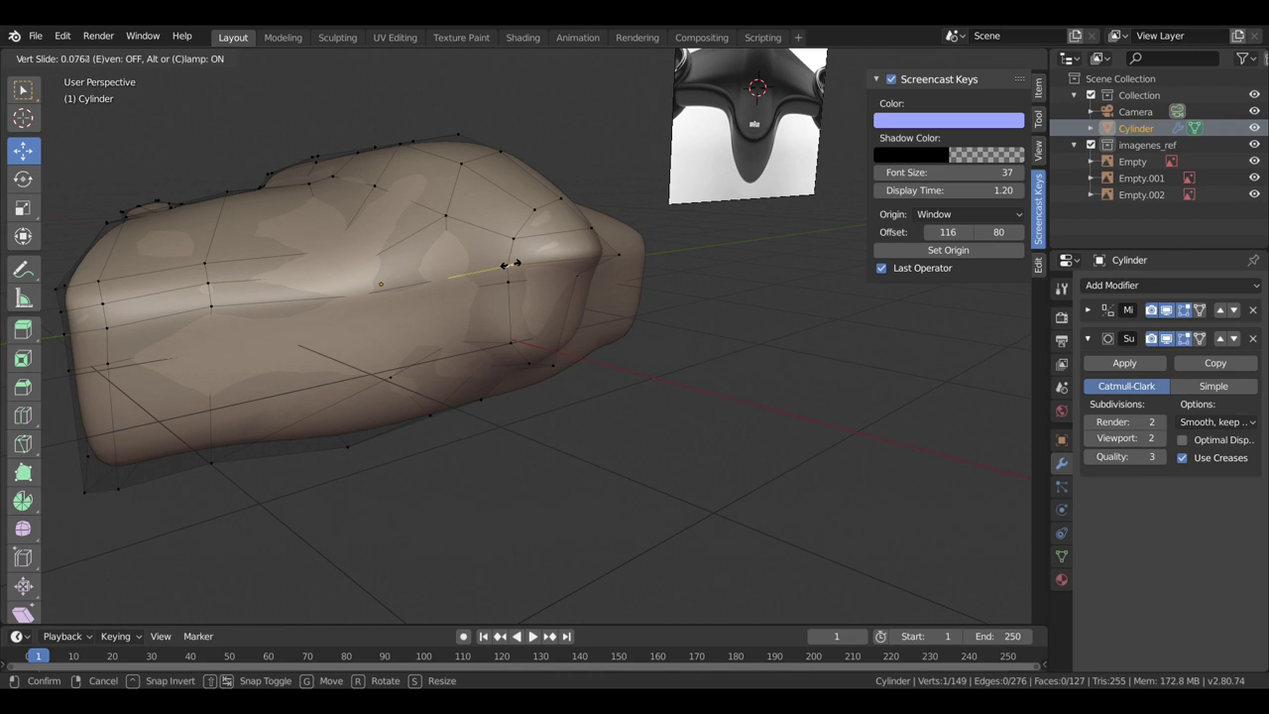